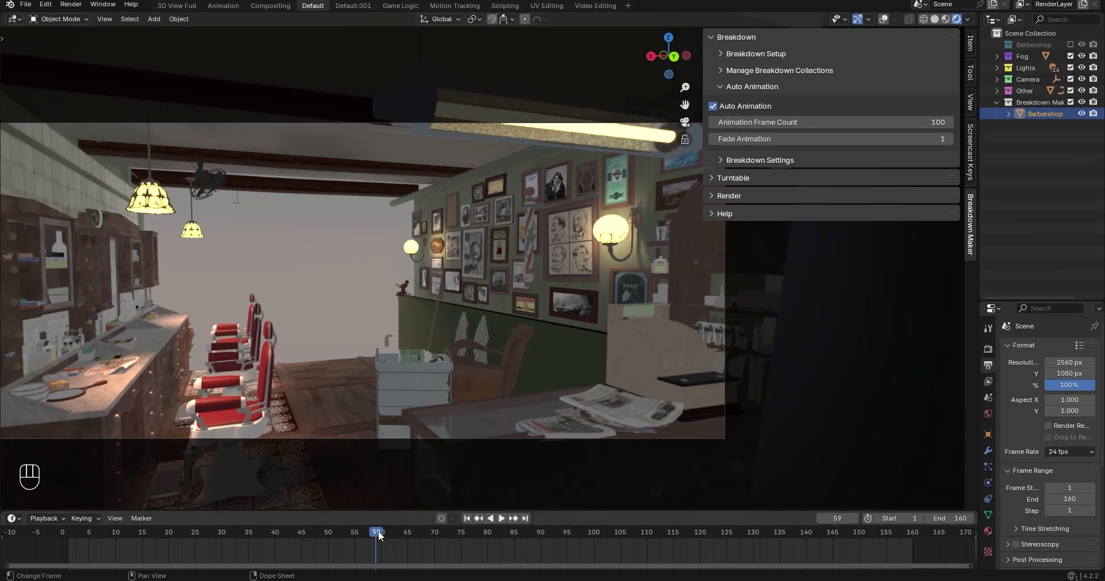
Play back the building animation from frame 100 to review it, then stop.
click(410, 534)
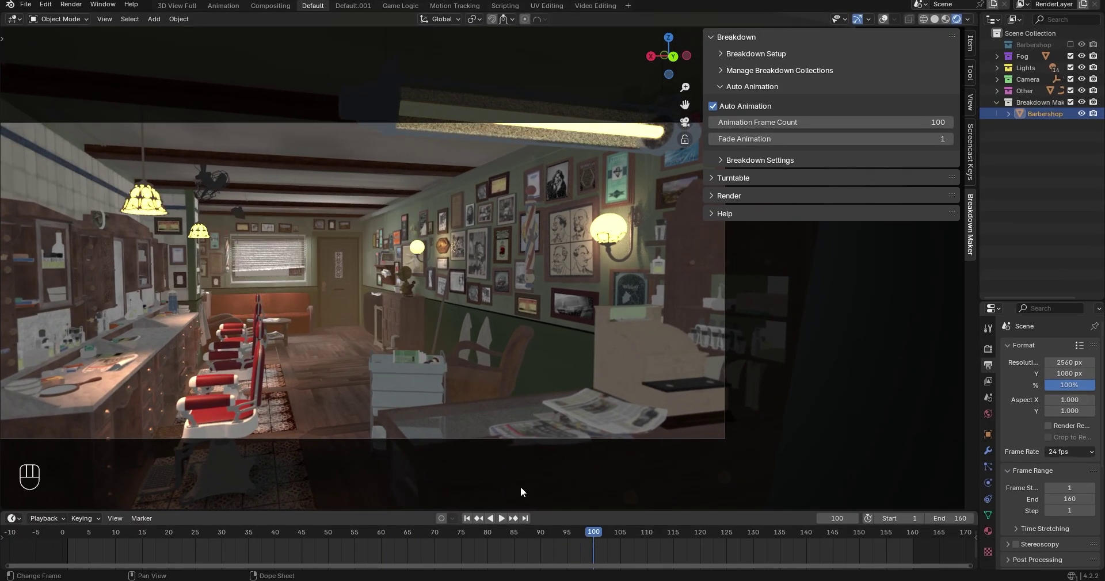
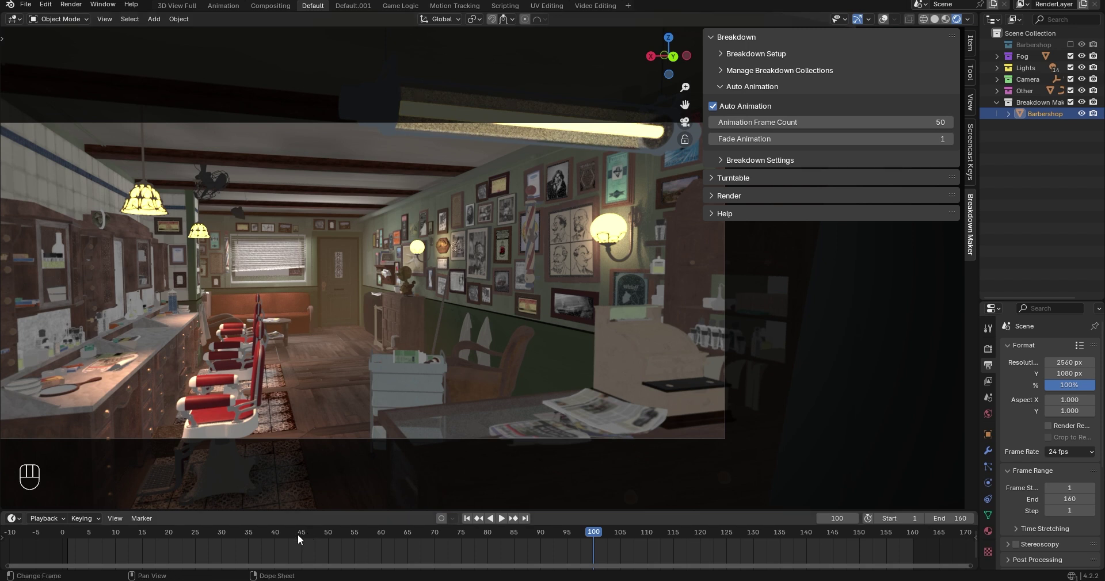
key(space)
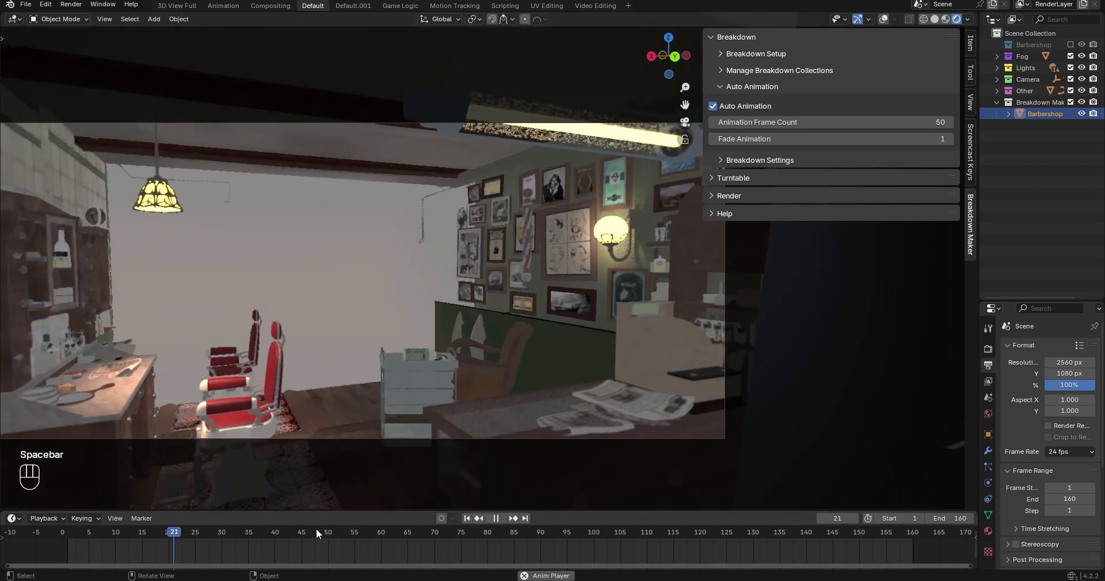
key(space)
key(KP_0)
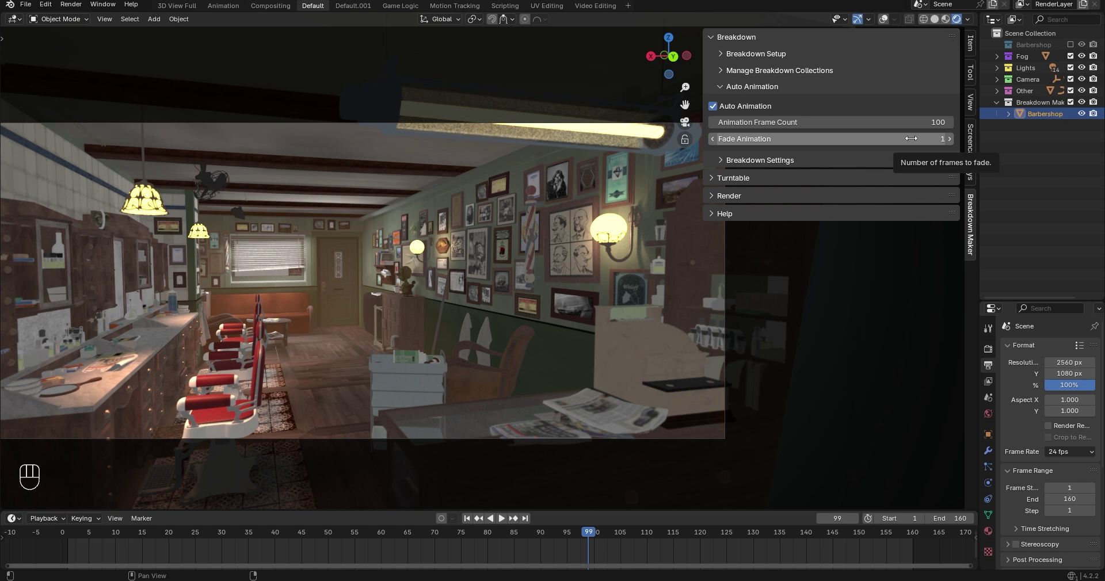
Set the breakdown animation to orientation 270, Ease Out interpolation and fade 25, and play the build.
click(798, 88)
click(803, 110)
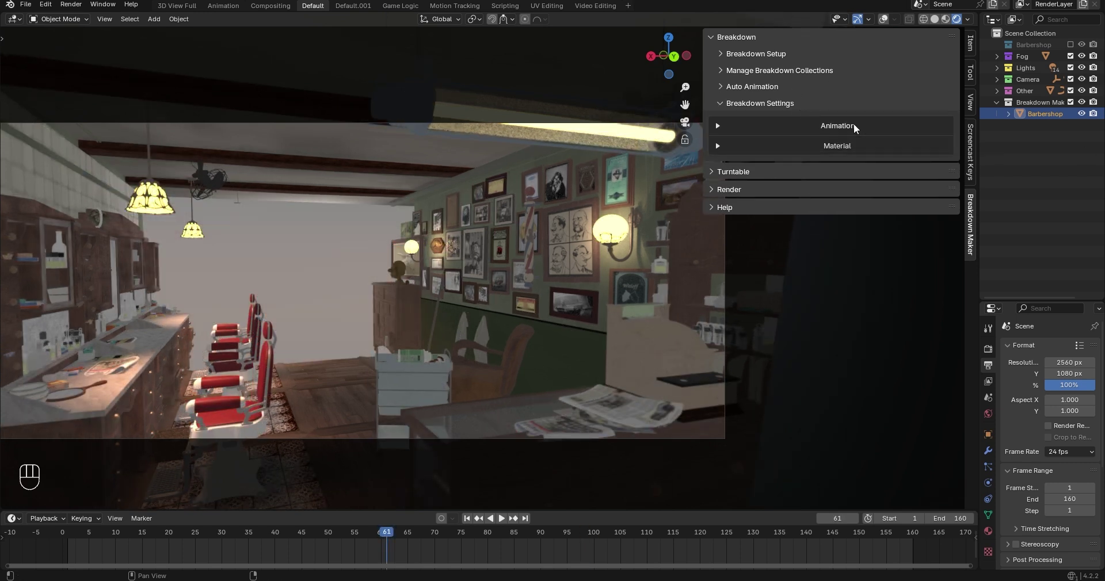
click(870, 129)
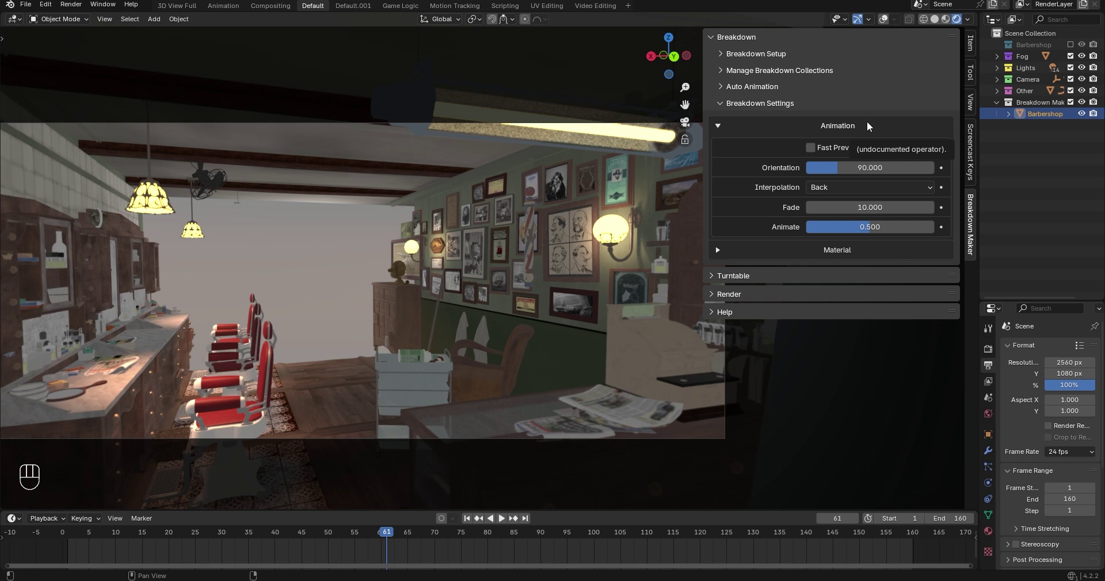
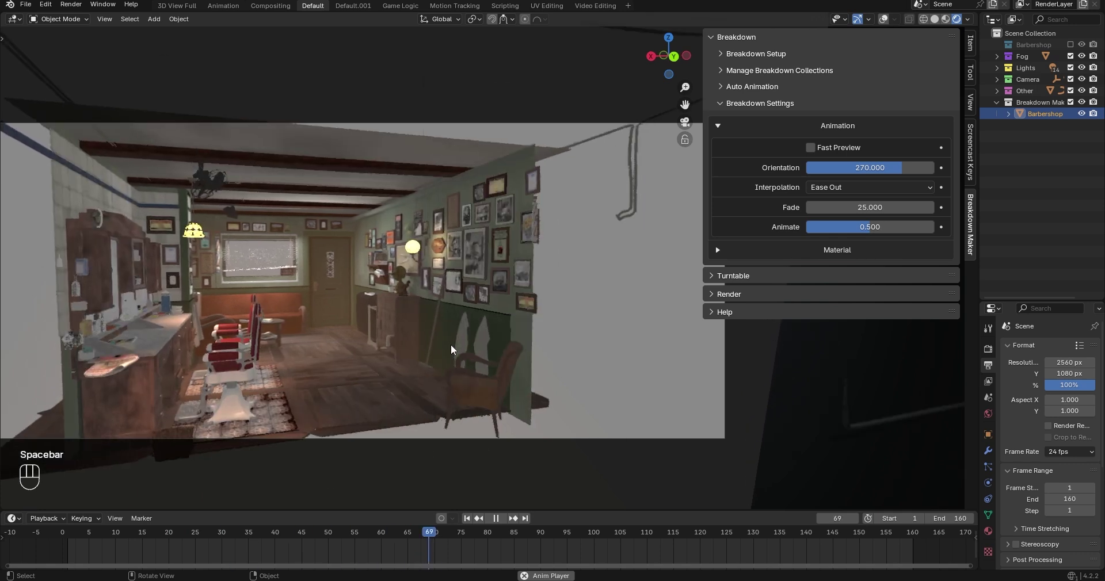
key(space)
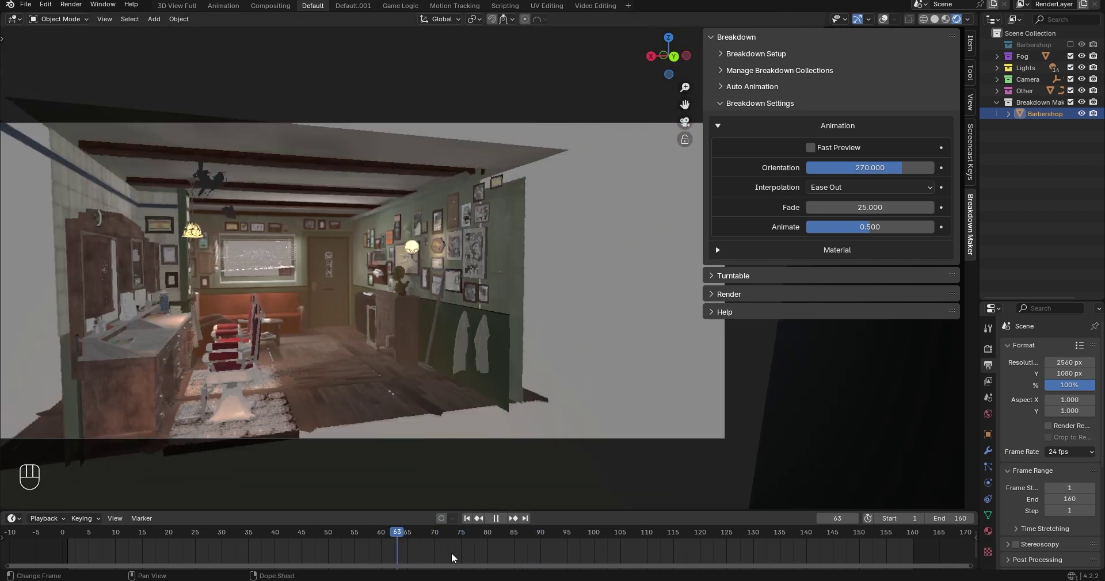
key(space)
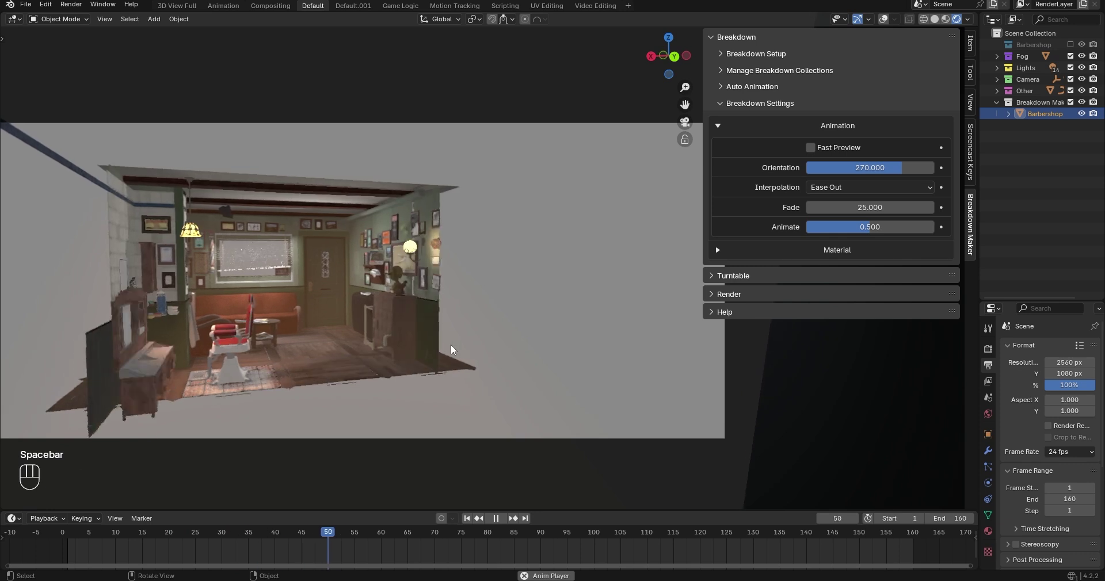
key(space)
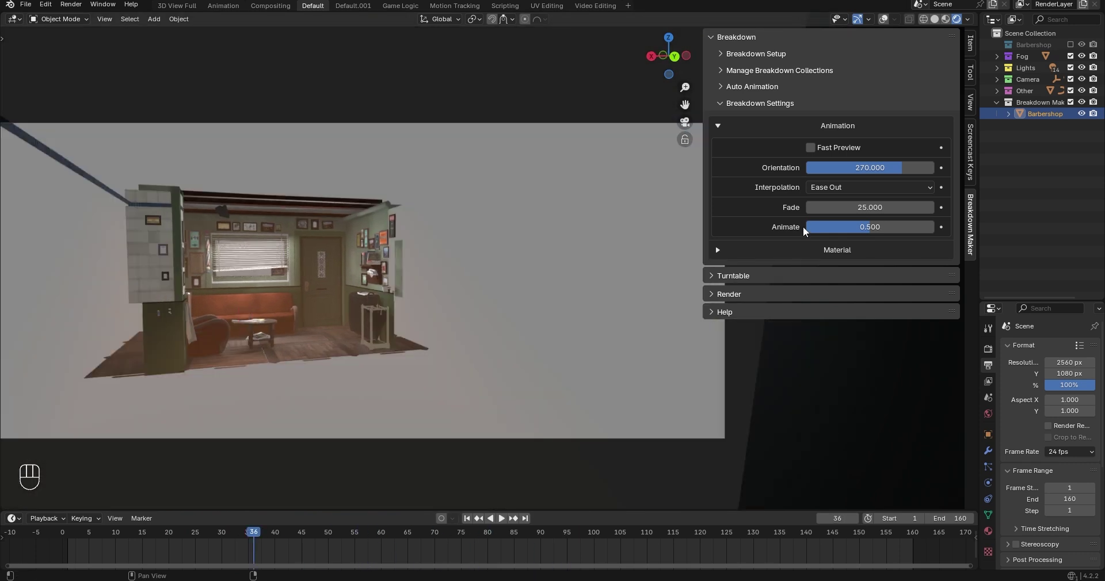
Turn off auto animation, key the Animate amount by hand and play the hand-keyed build.
click(767, 88)
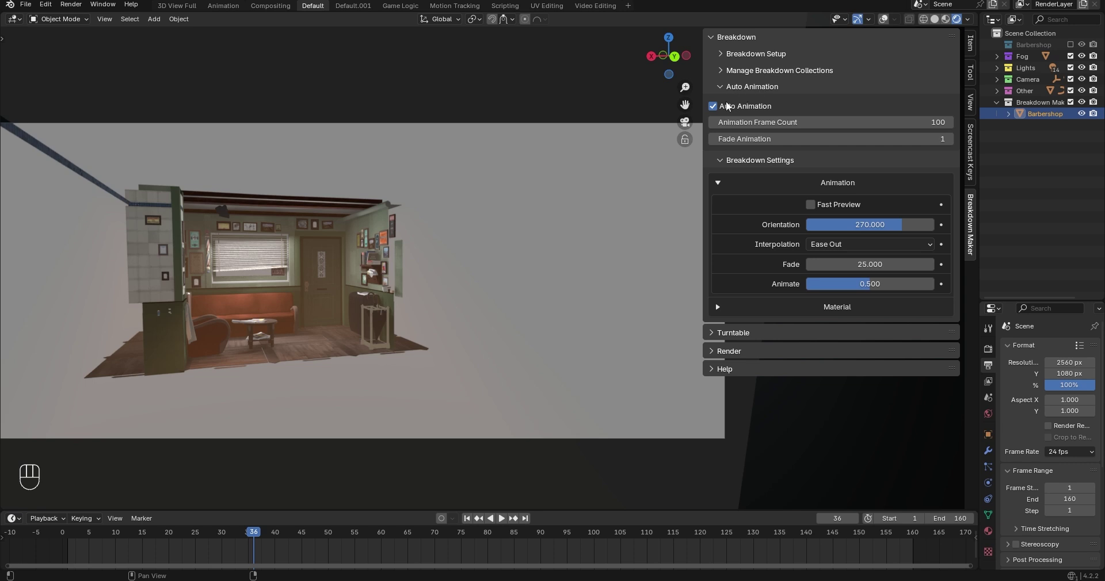
click(719, 111)
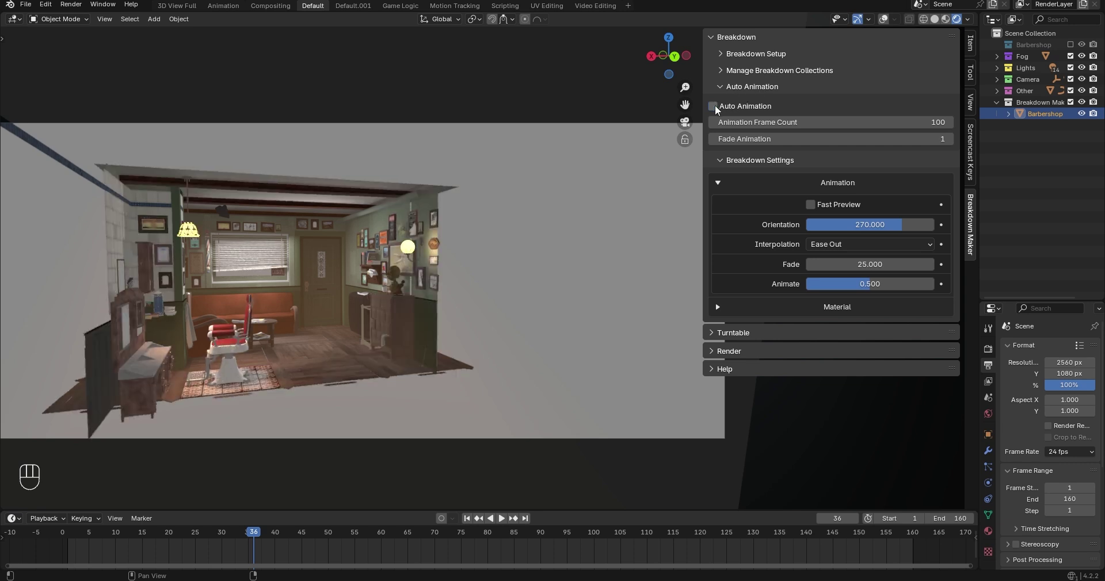
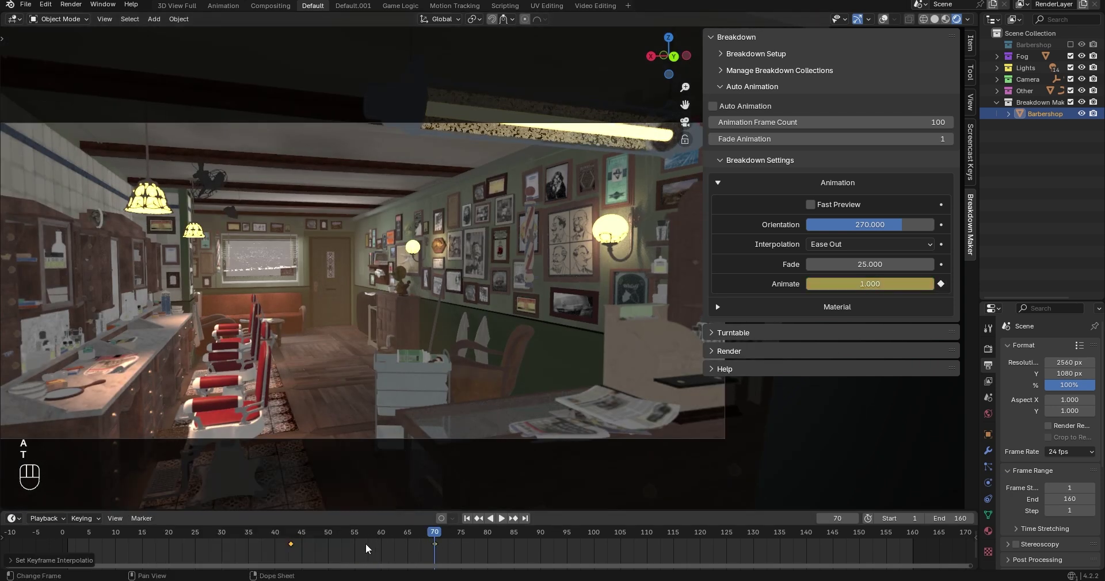
drag(390, 536, 355, 536)
key(space)
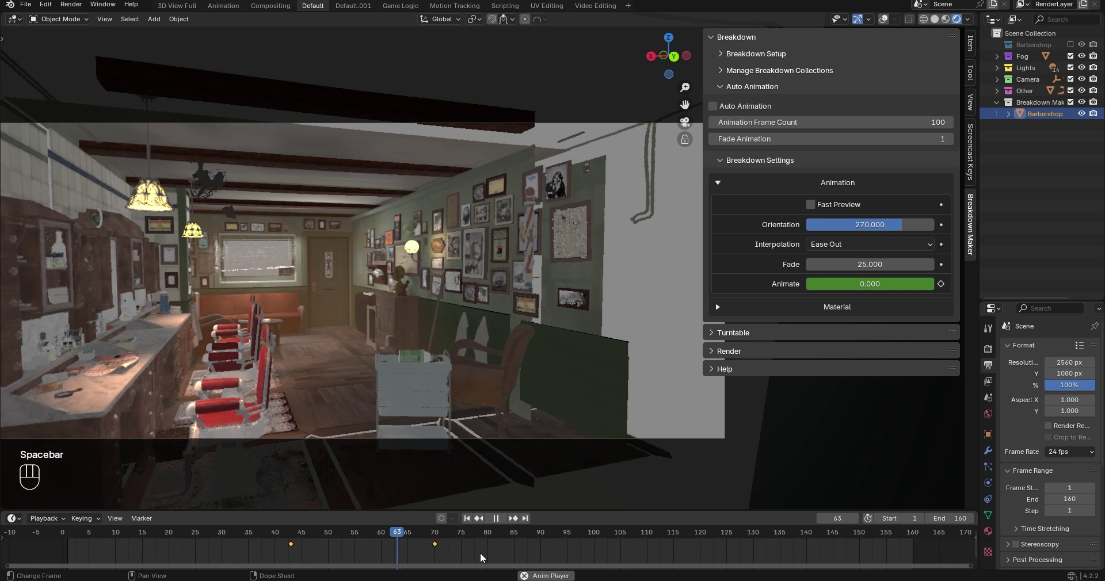
key(space)
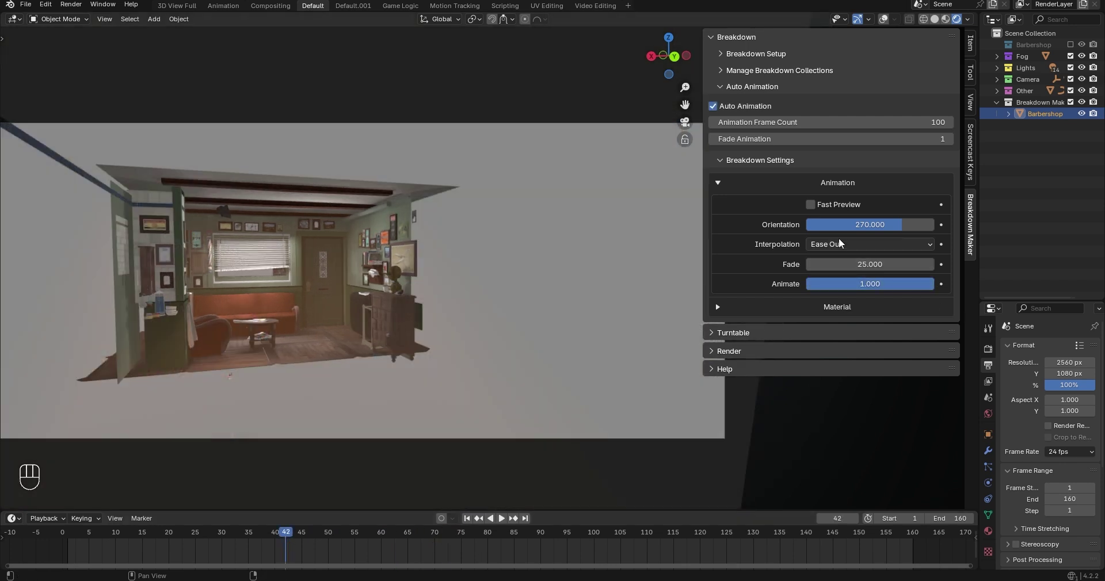
Enable Fast Preview so the build plays as plain untextured geometry.
click(824, 209)
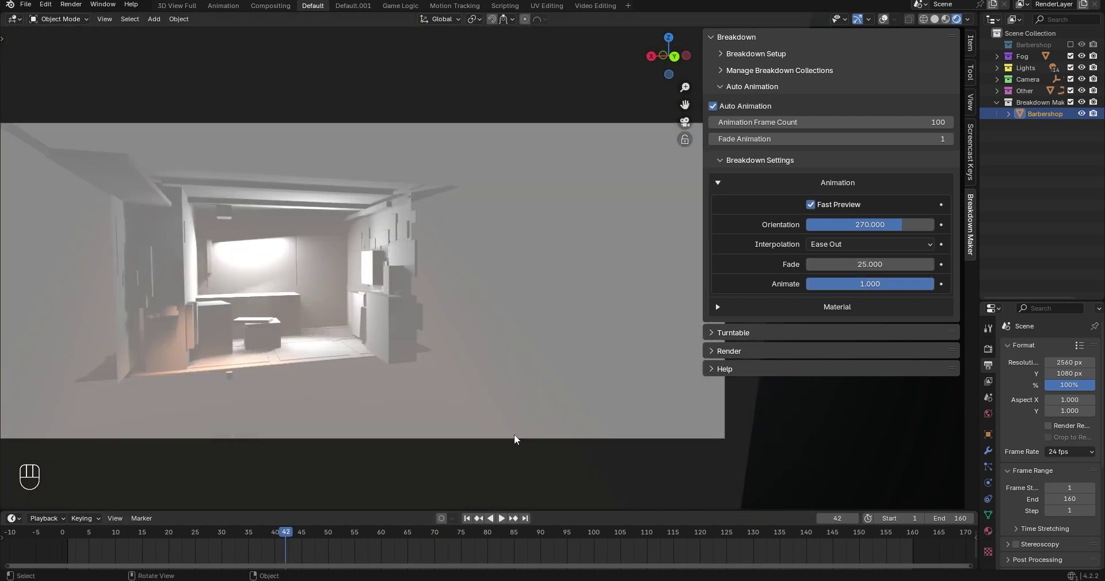
click(277, 536)
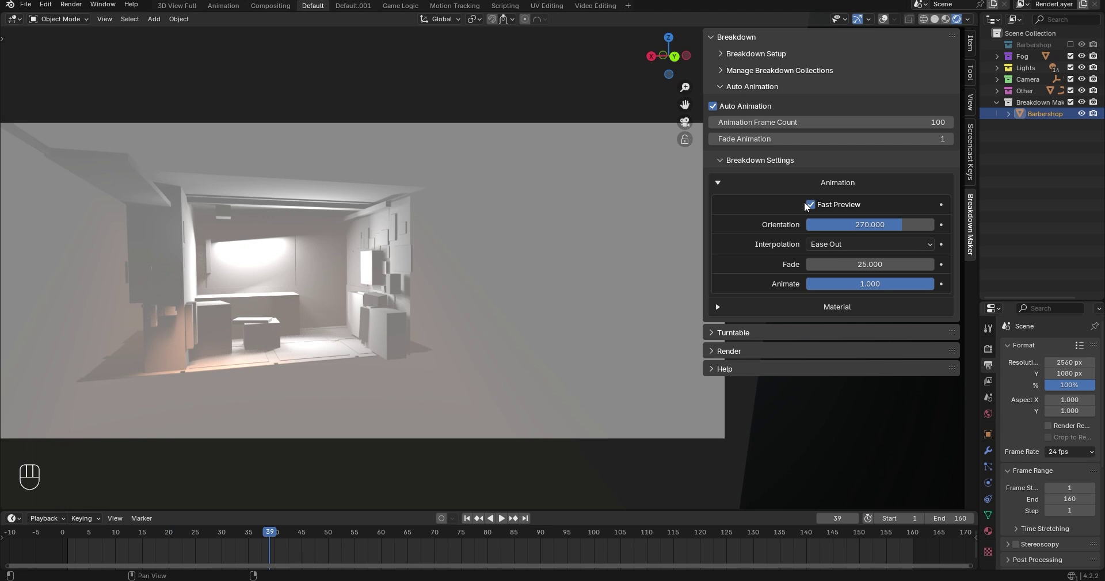
Set the breakdown material to a warm beige solid colour with wireframe display.
click(816, 210)
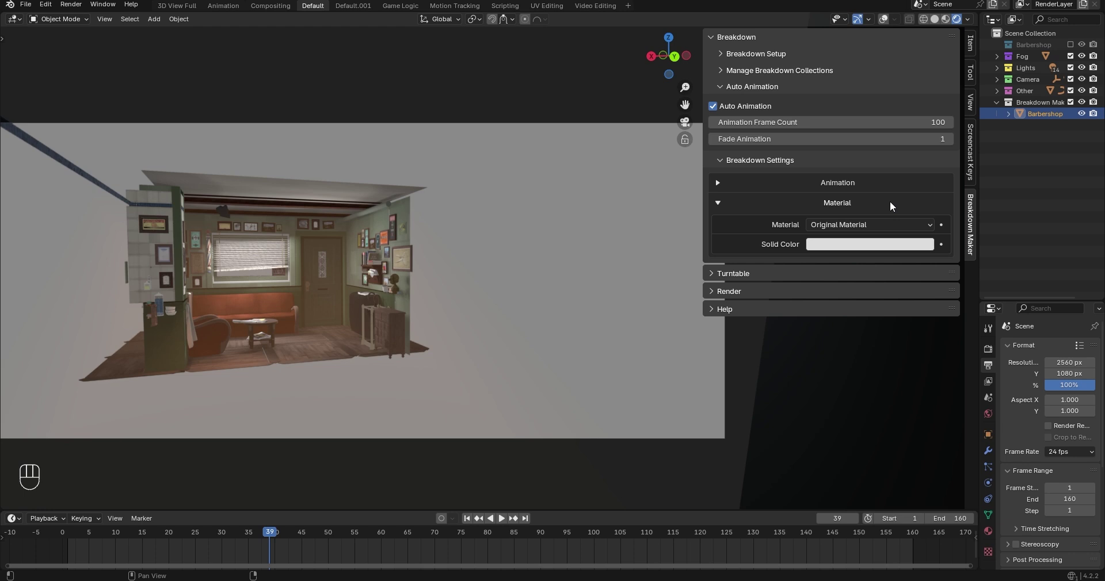
drag(890, 233, 892, 258)
click(900, 251)
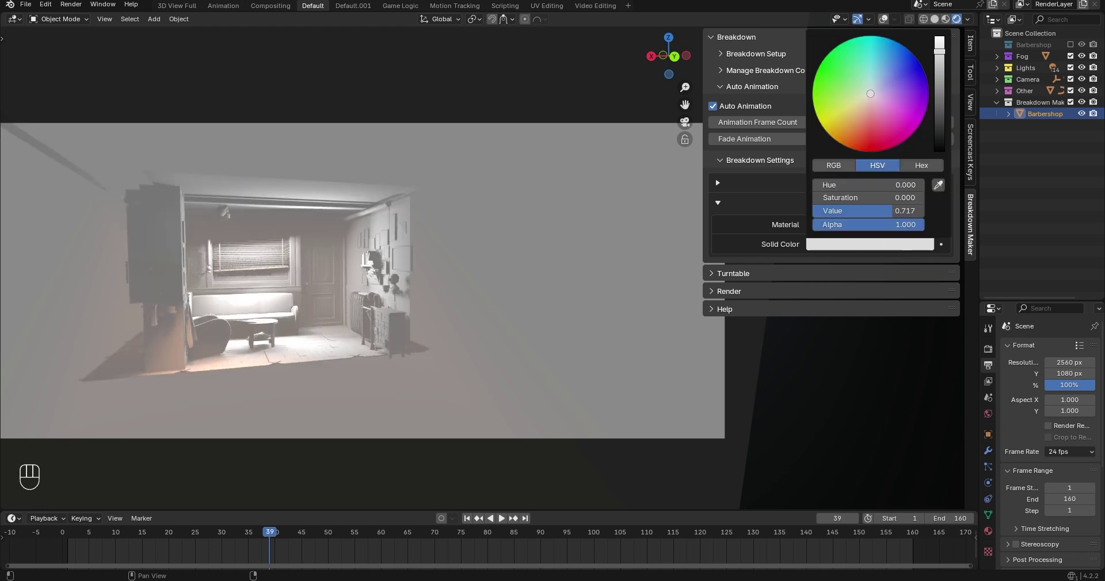
drag(899, 229, 903, 273)
click(220, 540)
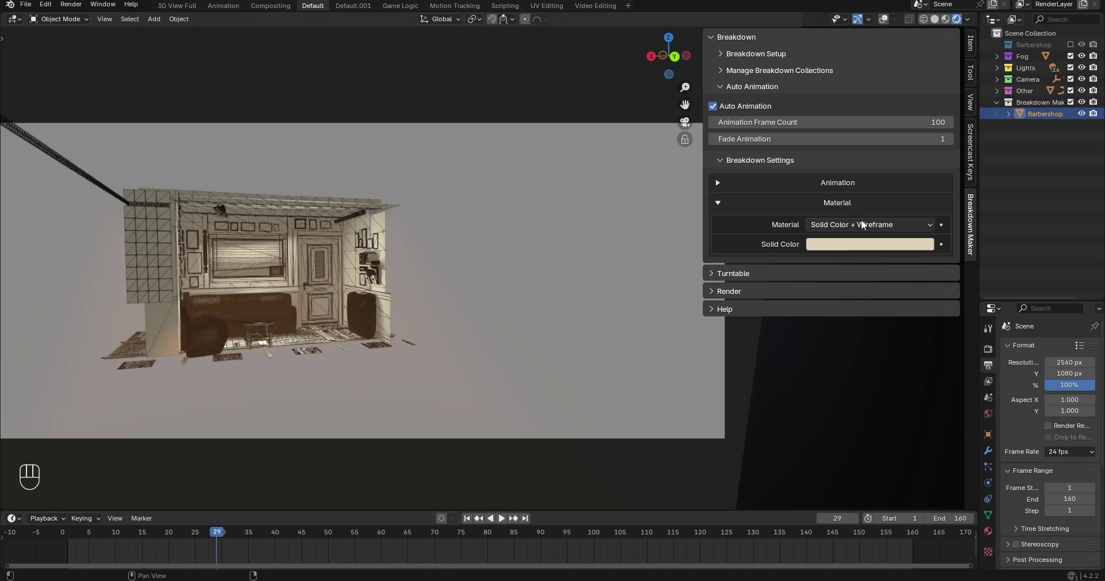
drag(871, 231, 875, 242)
Add Barber Tools, Framed Pictures, Walls and Furniture as Directional Scale breakdown collections.
click(854, 69)
drag(937, 73, 945, 90)
click(936, 75)
click(944, 85)
click(937, 72)
click(868, 167)
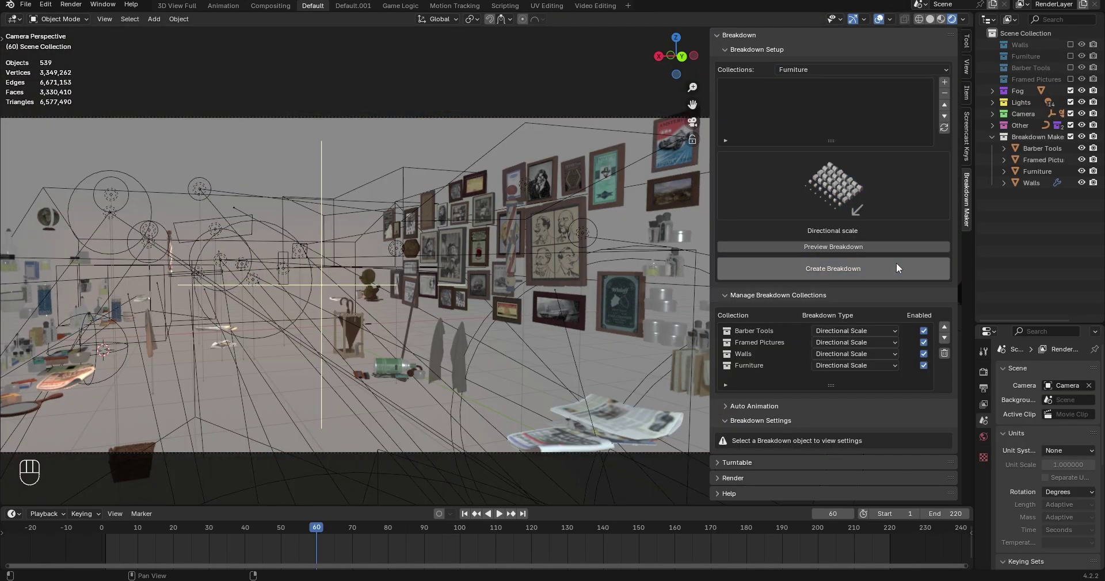
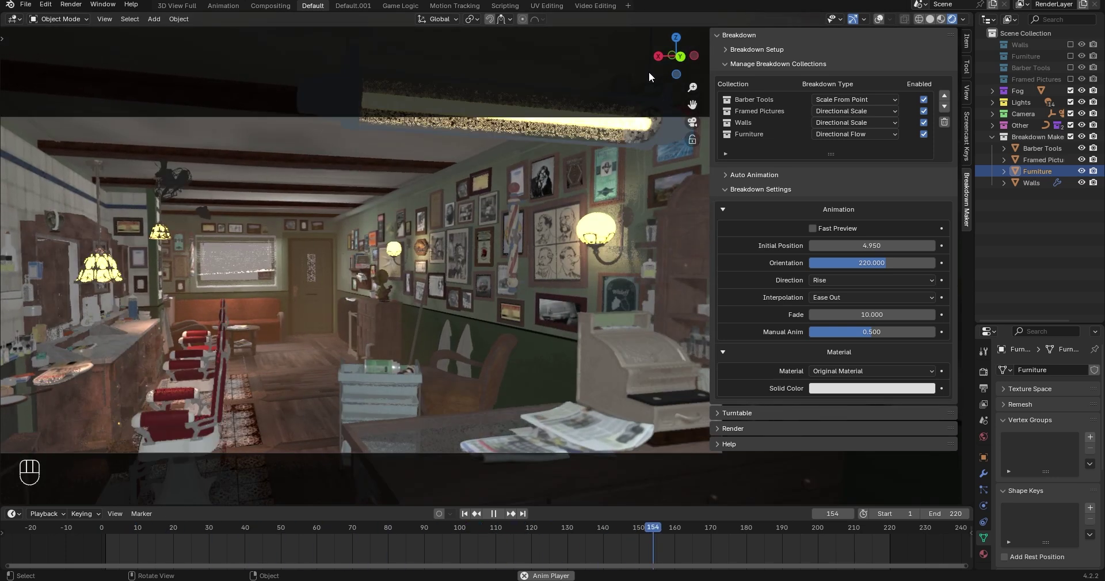
Move the Walls collection to the top of the build order.
key(space)
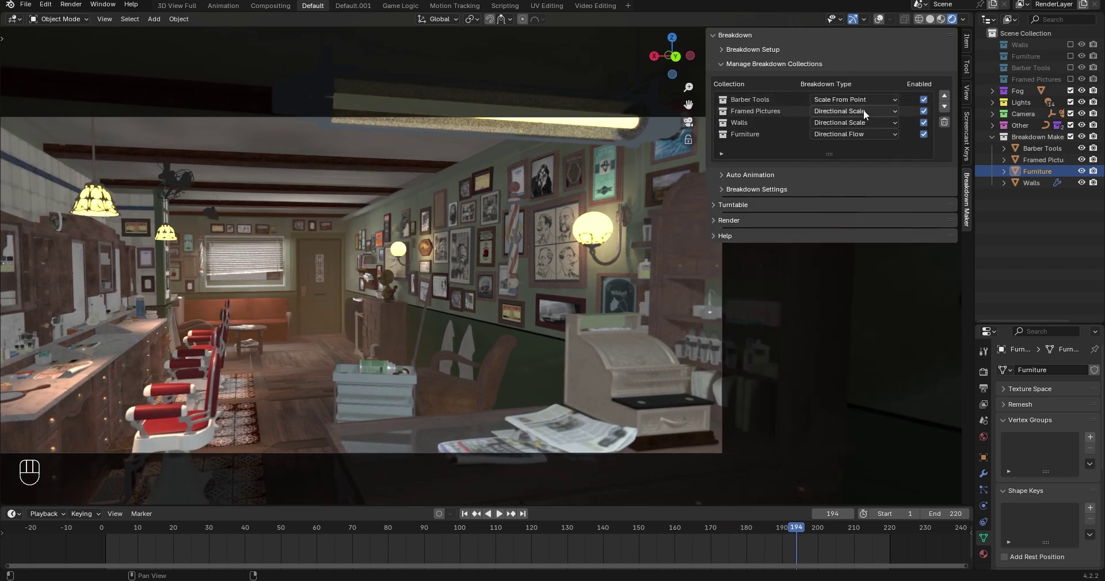
click(779, 129)
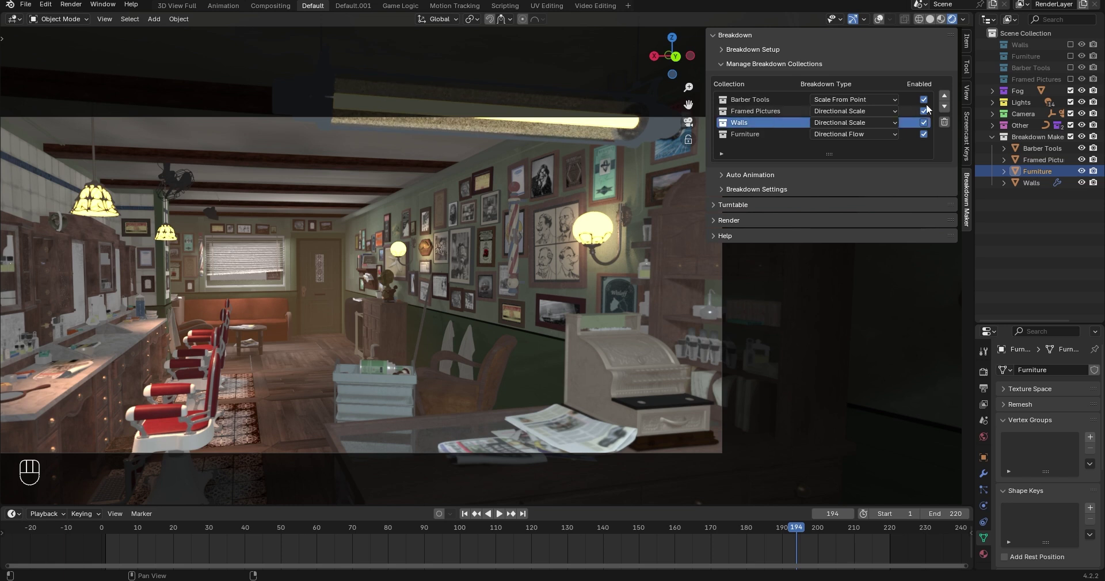
click(947, 99)
click(949, 98)
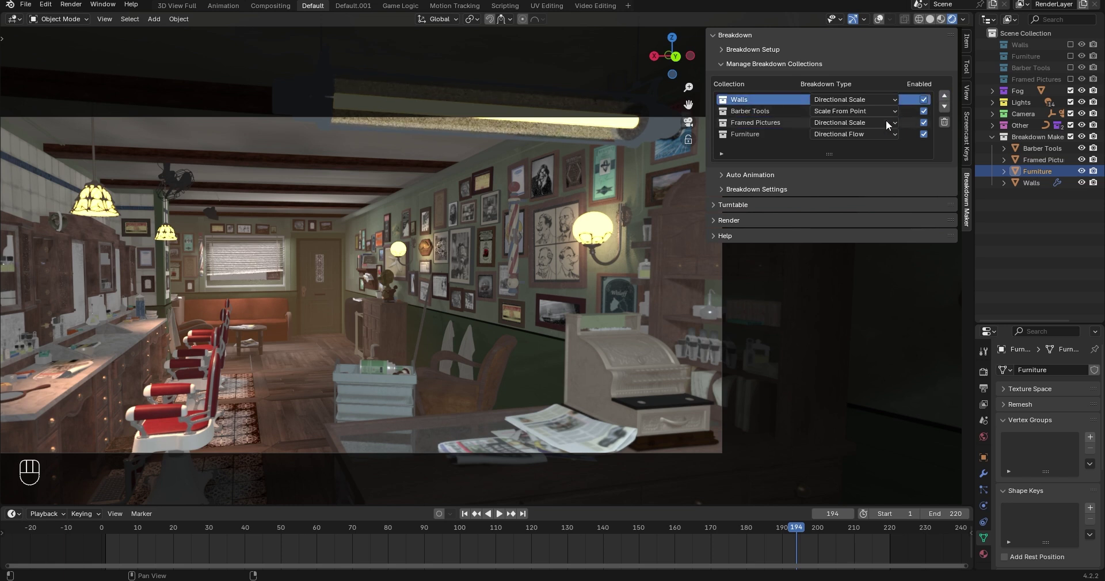
Move Furniture to second, leaving Barber Tools and Framed Pictures after it.
click(782, 142)
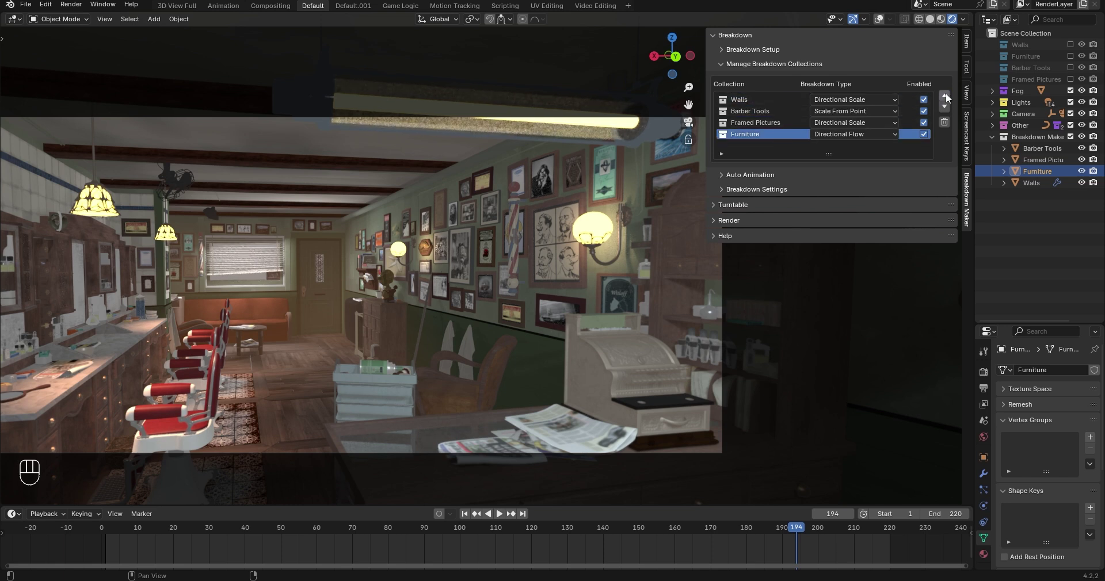
click(949, 98)
click(950, 98)
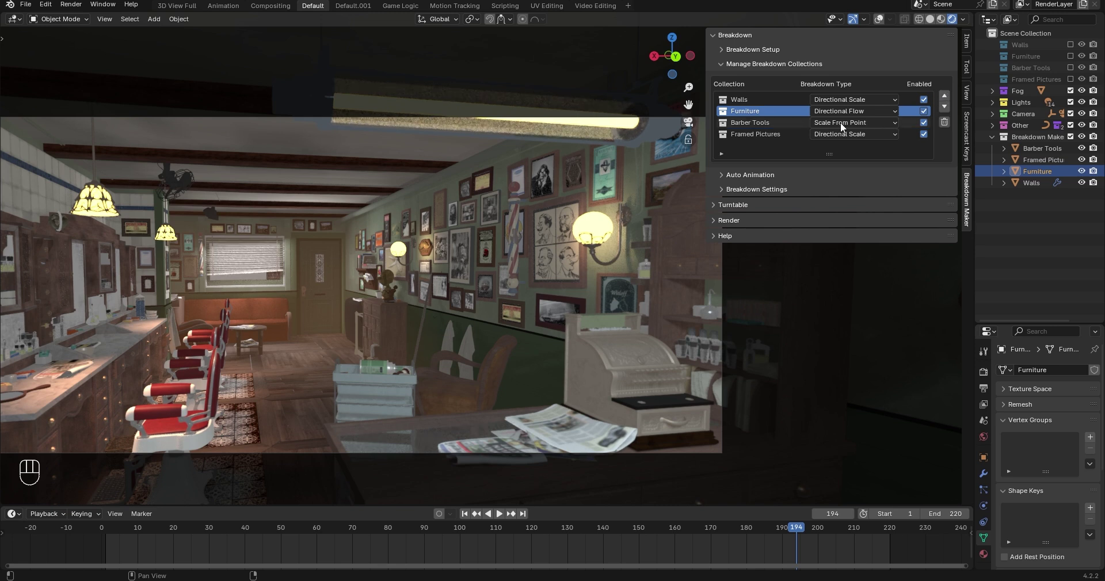
Play the reordered 160-frame build, jumping to an early frame and to frame 80.
key(space)
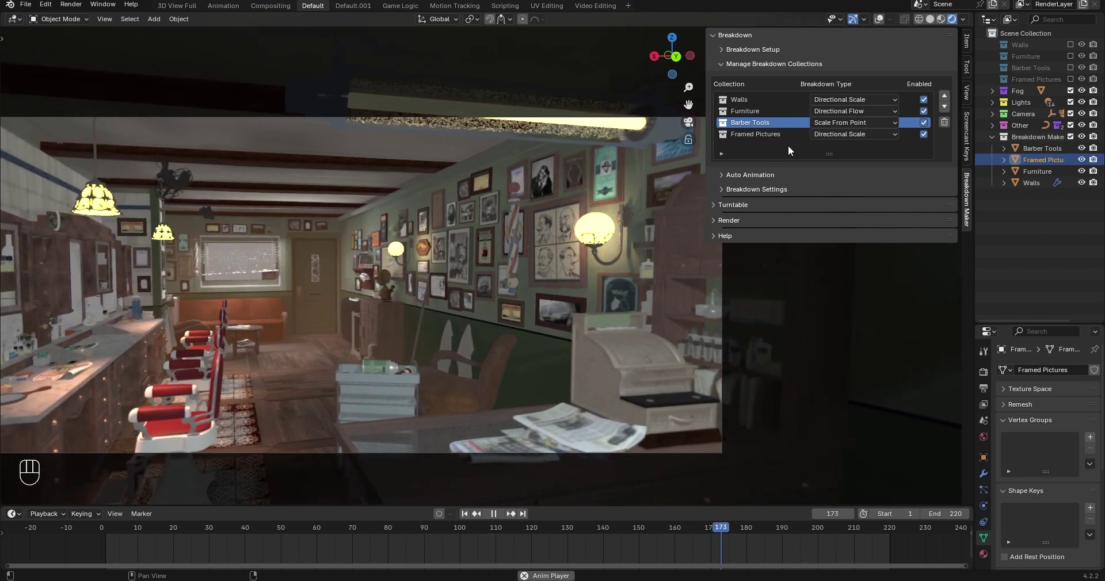
click(790, 175)
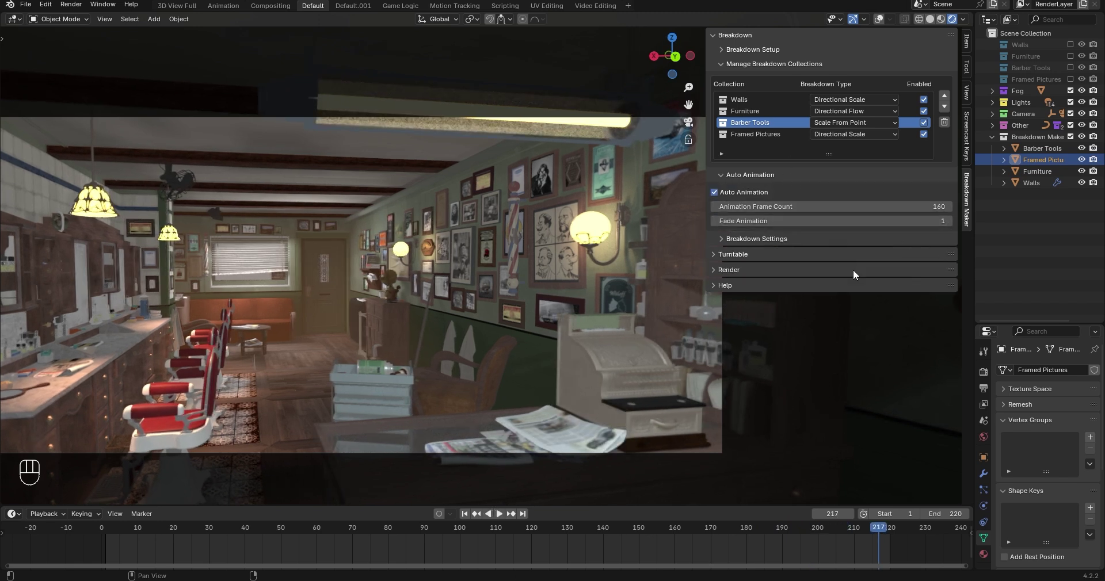
click(126, 534)
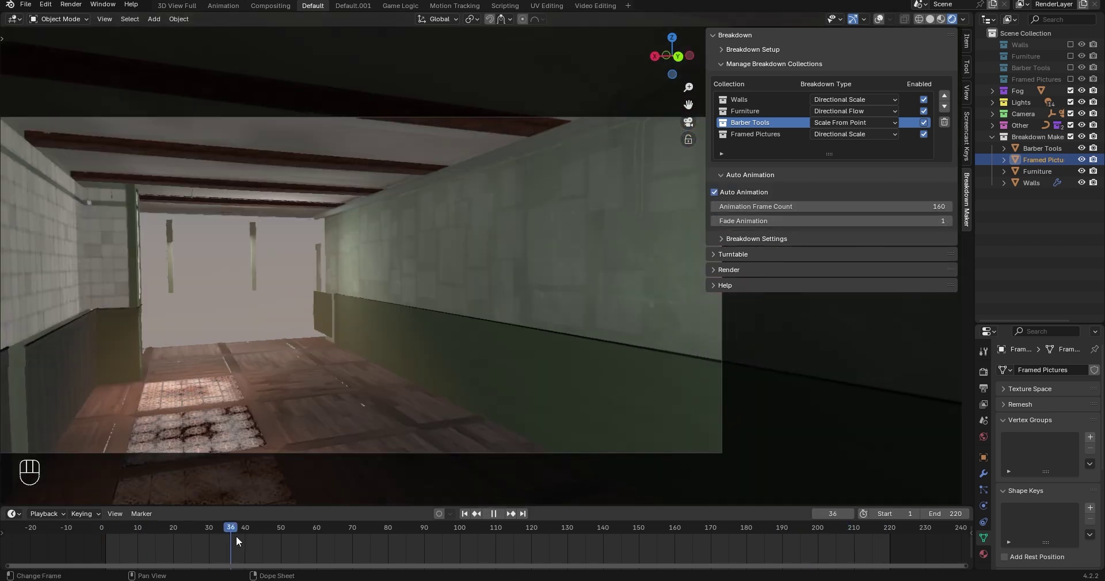
click(249, 534)
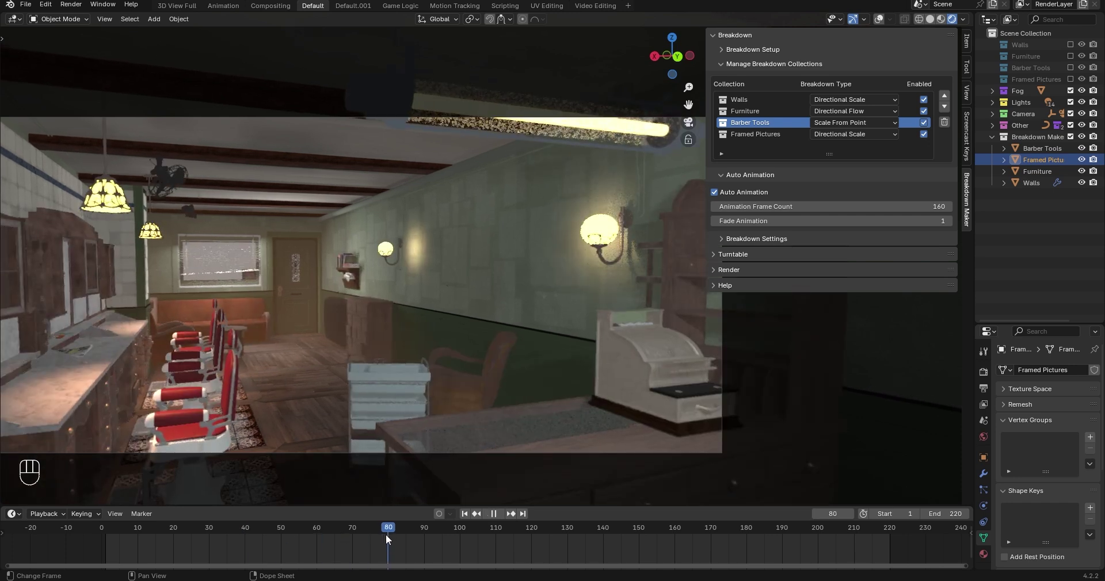